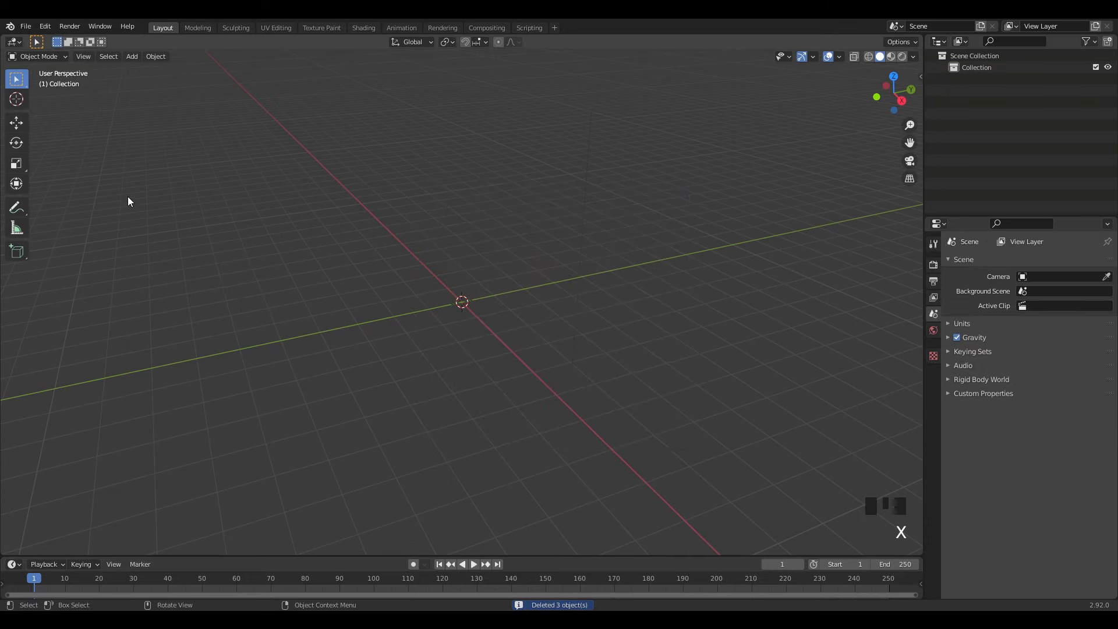
- Add a mesh plane at the origin and stand it upright with a 90° X rotation
drag(133, 62, 555, 168)
click(455, 302)
key(r)
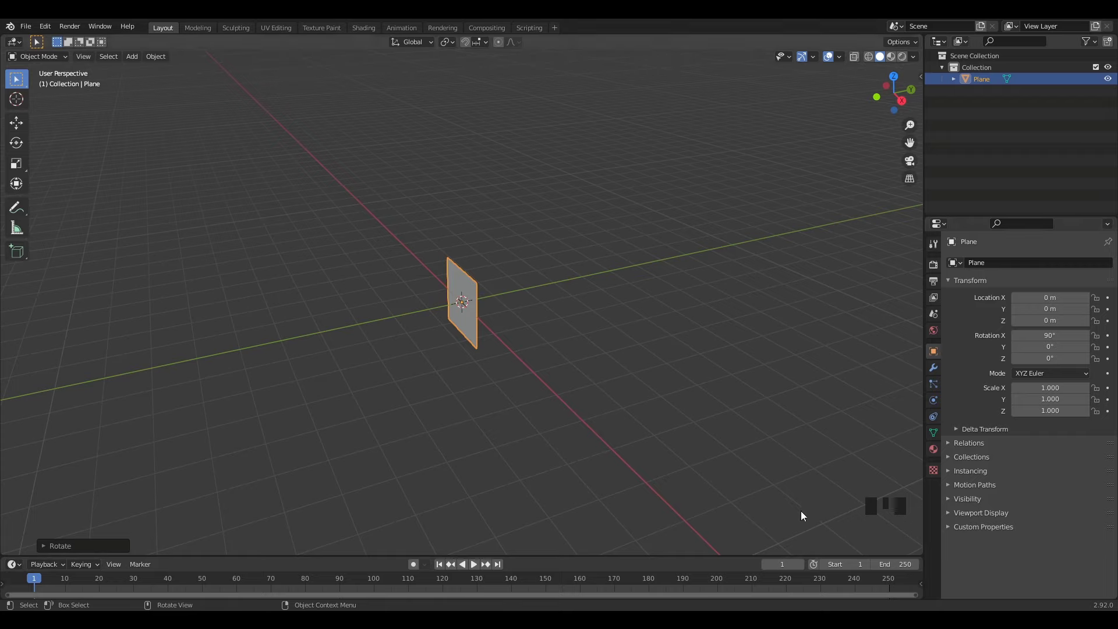
drag(606, 347, 627, 343)
scroll(up, 3)
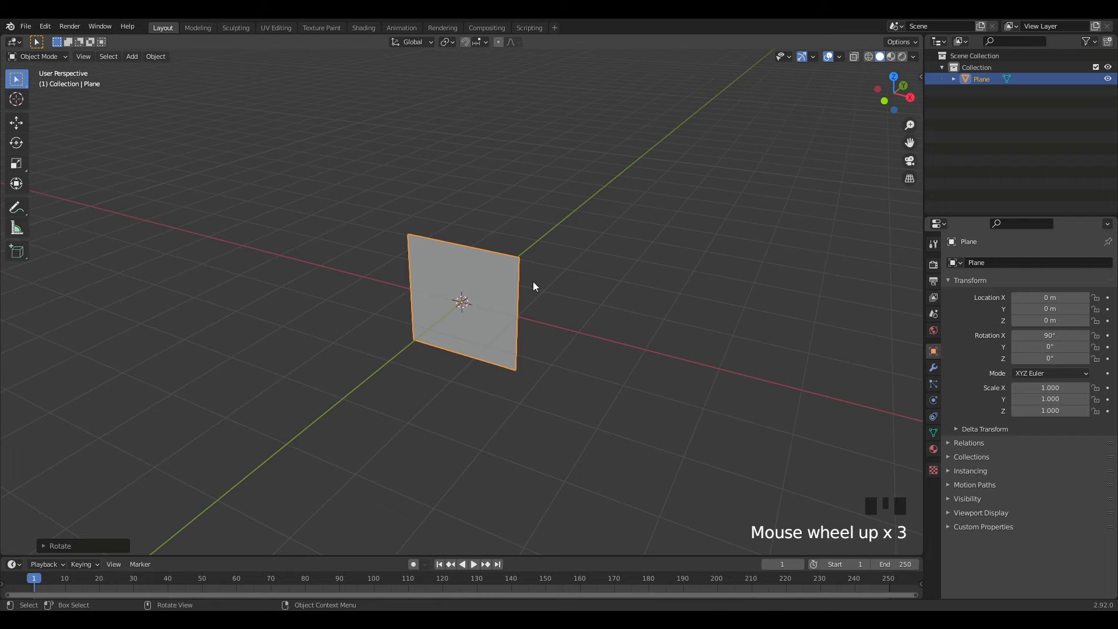
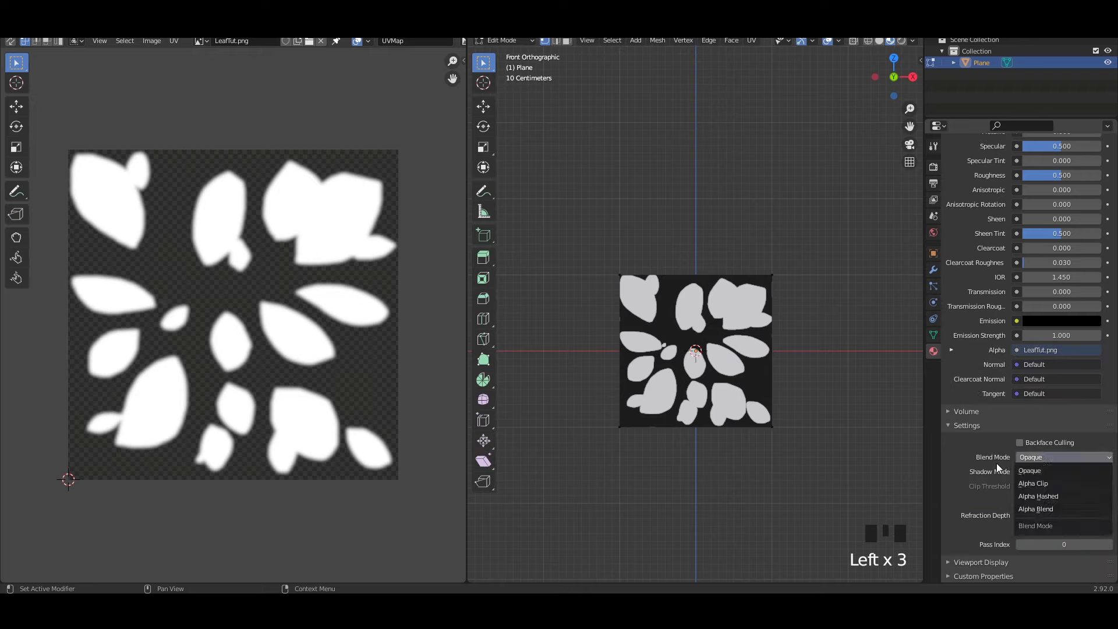
- Set the material Blend Mode to Alpha Clip so the leaf background is transparent
click(991, 472)
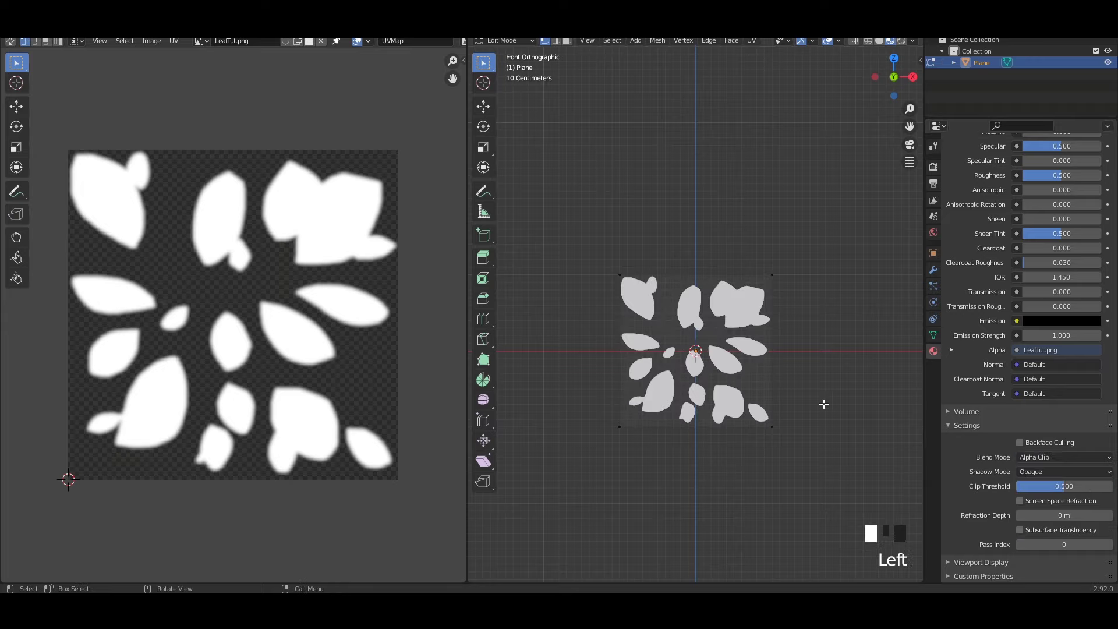
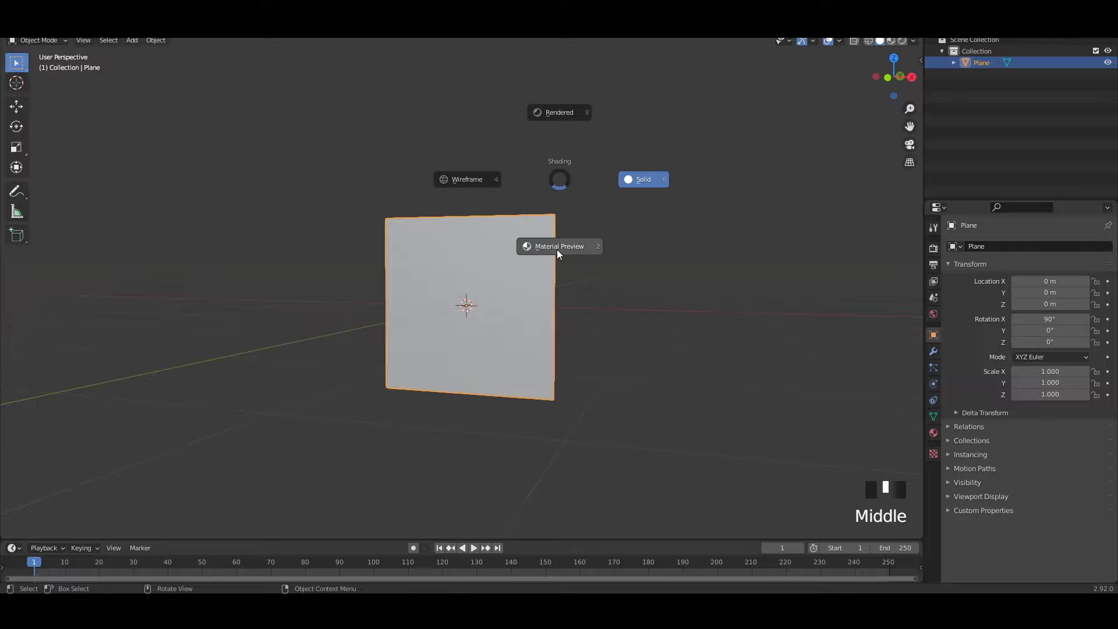
- Switch the maximized viewport to Material Preview shading to show the leaf cutouts
key(z)
drag(625, 251, 611, 276)
click(611, 276)
drag(534, 342, 487, 260)
click(487, 260)
key(r)
- Undo stray edits on the plane and bring up the interaction mode list
key(ctrl+z)
drag(530, 297, 581, 266)
key(shift+d)
key(x)
drag(633, 344, 262, 144)
click(261, 144)
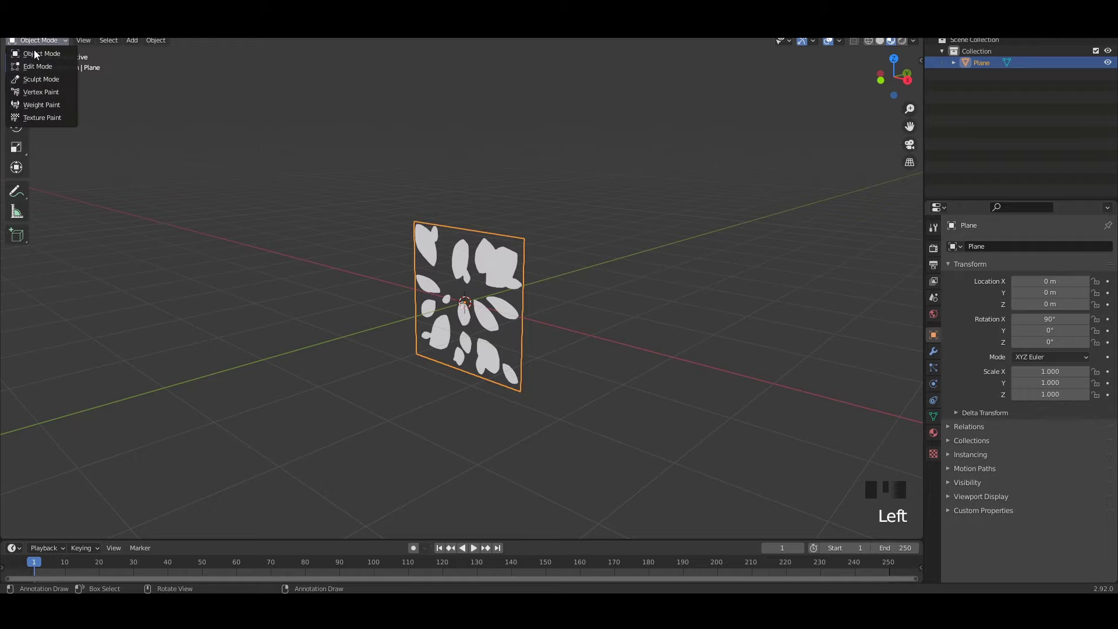
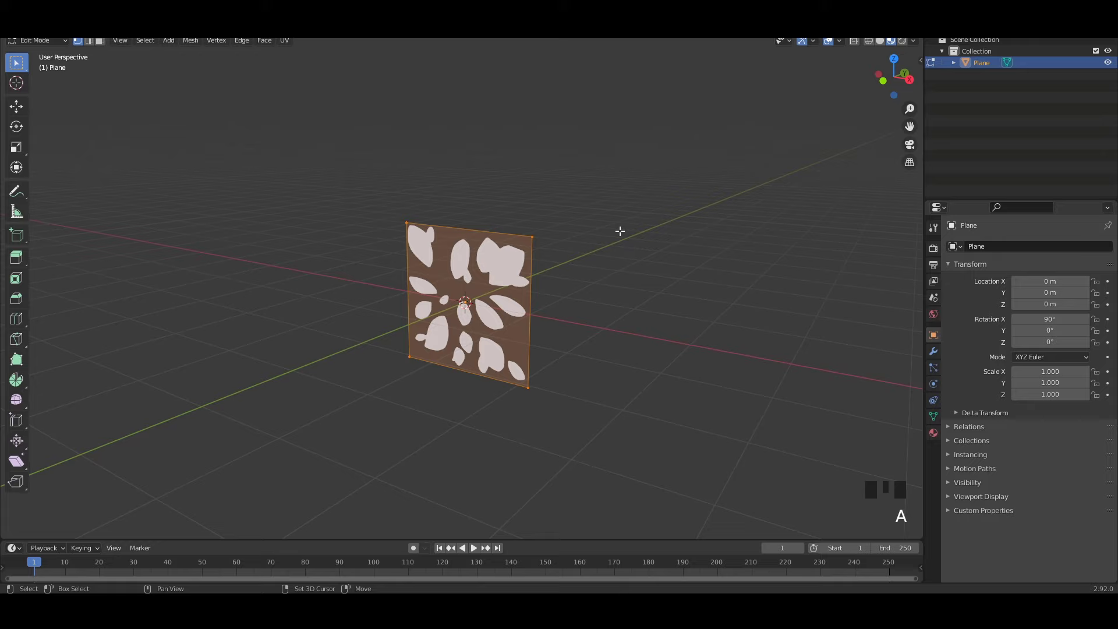
- Duplicate the leaf card several times in Edit Mode, tumbling each copy to a new angle
key(shift+d)
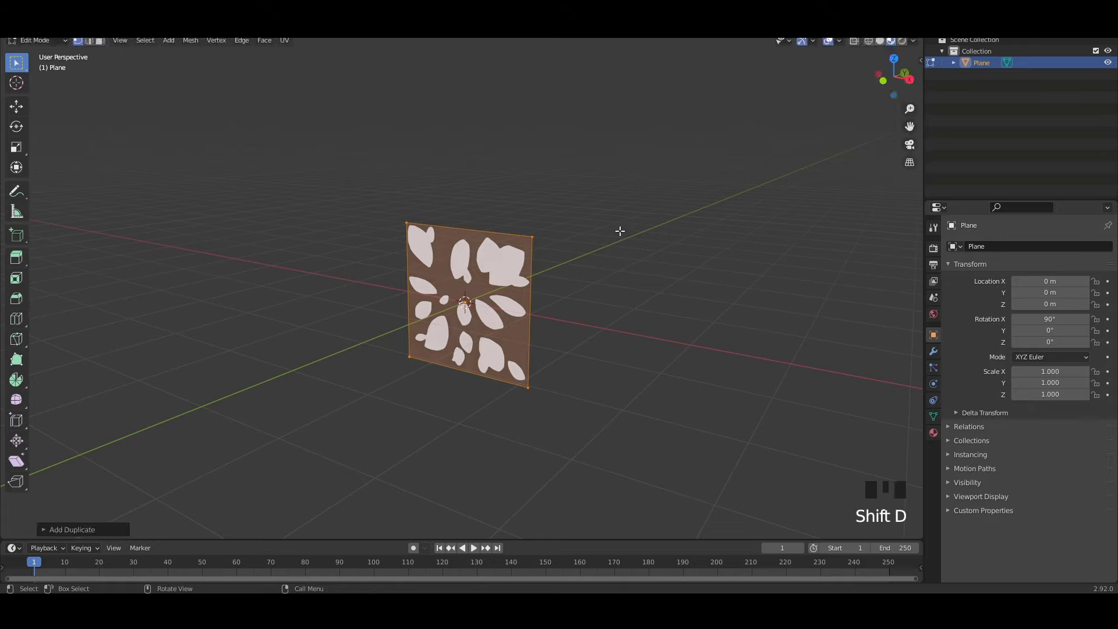
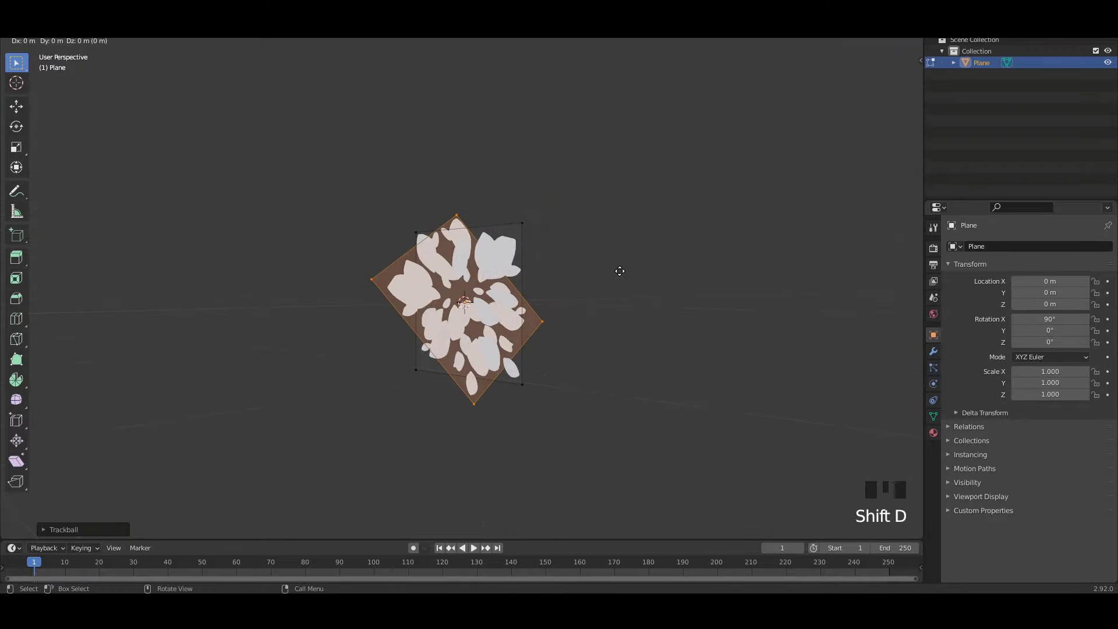
key(r)
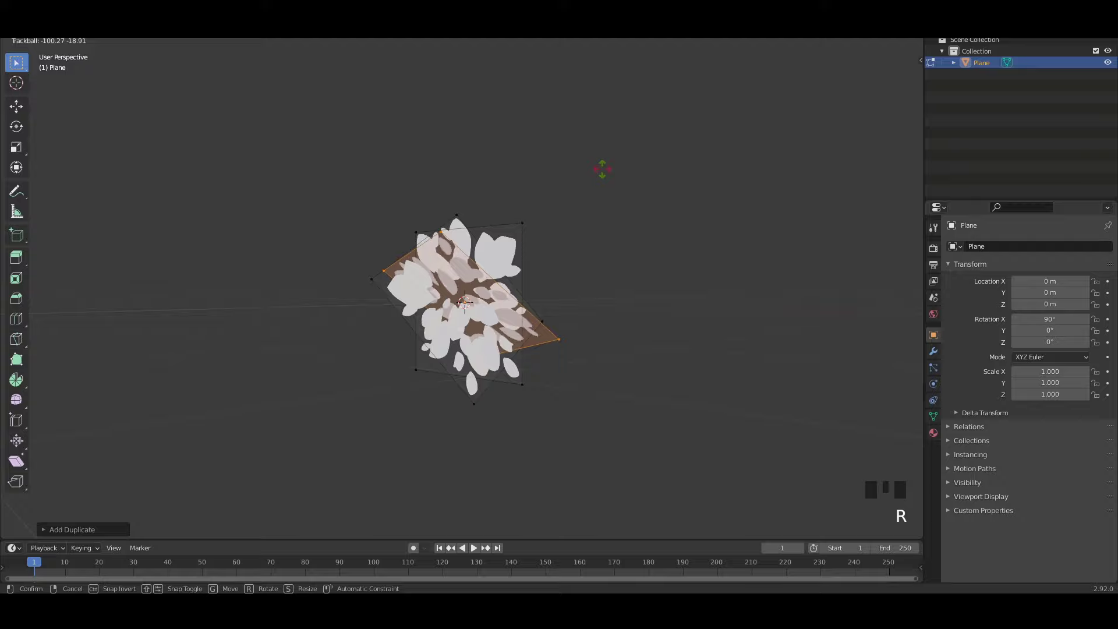
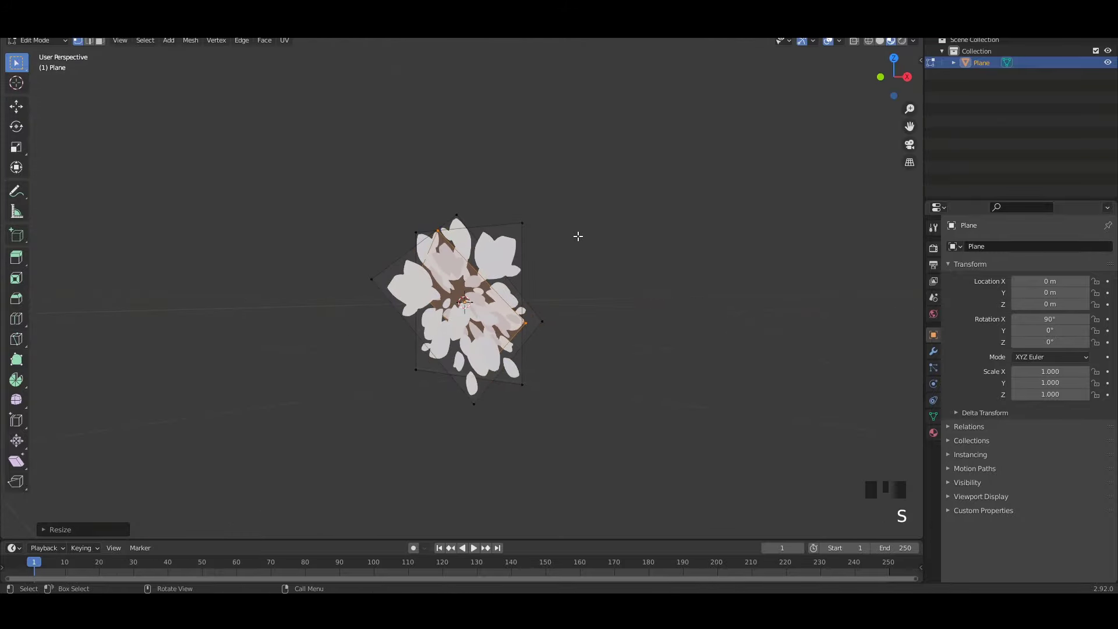
key(shift+d)
key(r)
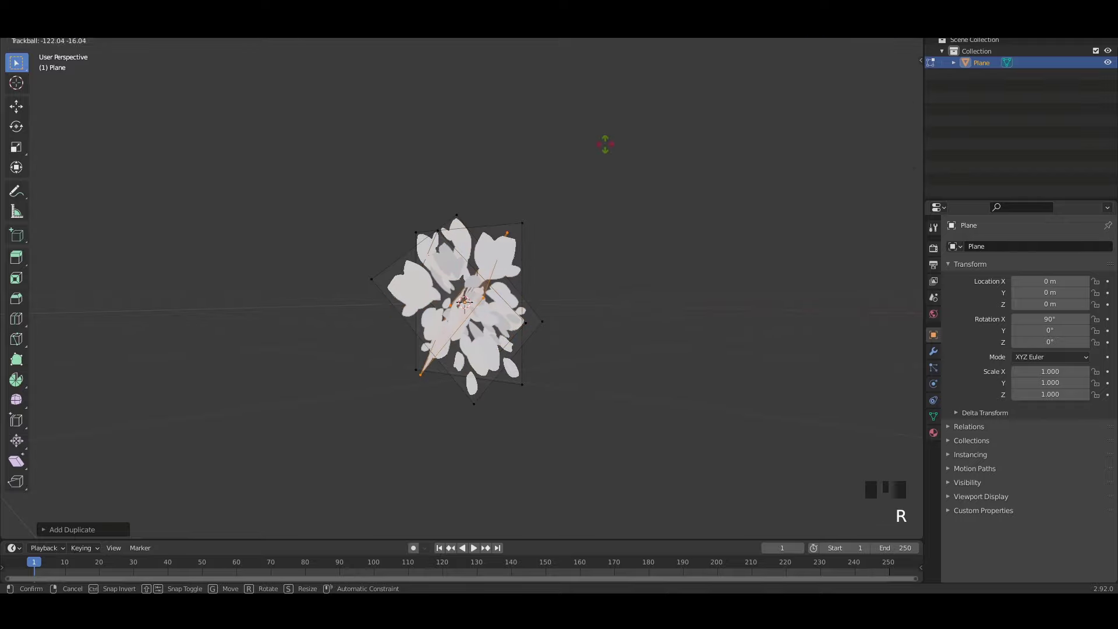
key(s)
key(a)
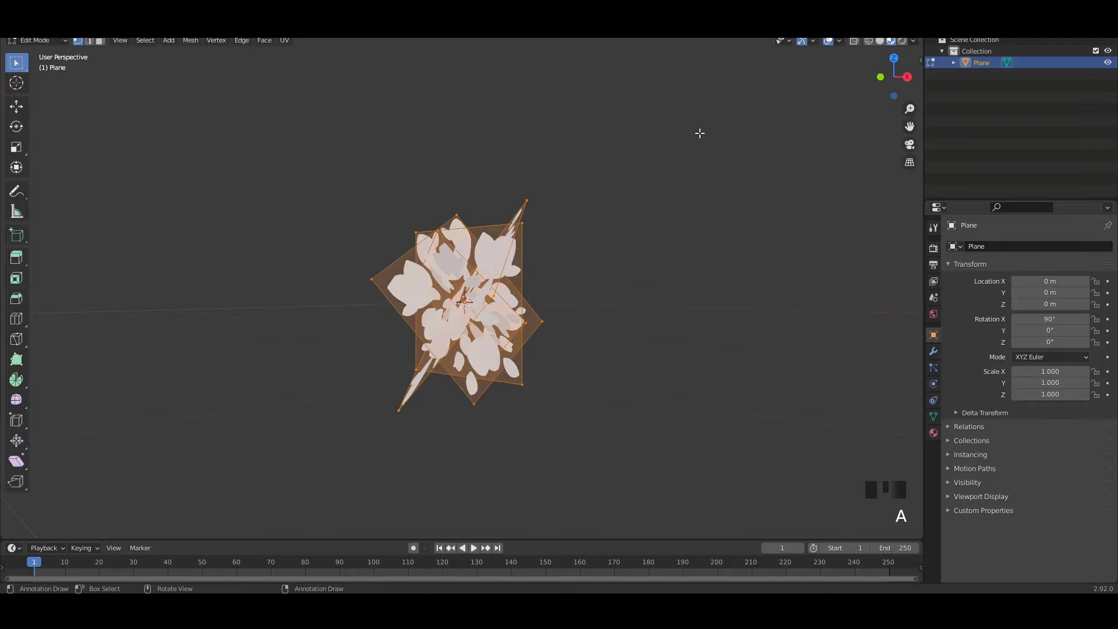
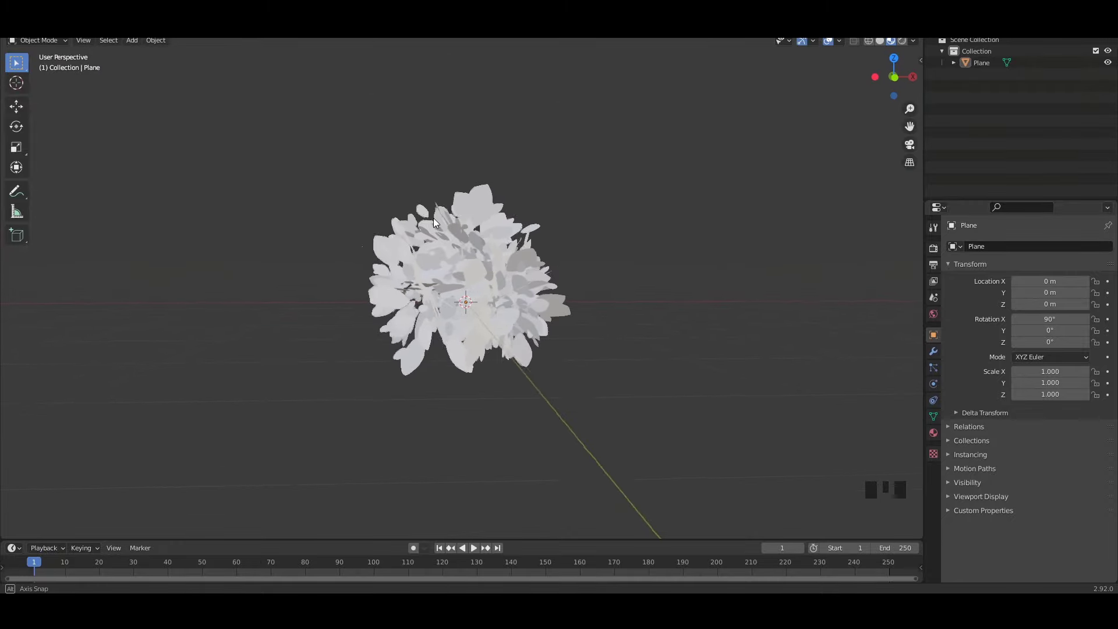
- Add a UV Sphere and scale it to about 1.53 to enclose the leaf cluster
drag(688, 265, 270, 95)
drag(576, 264, 502, 279)
key(g)
key(s)
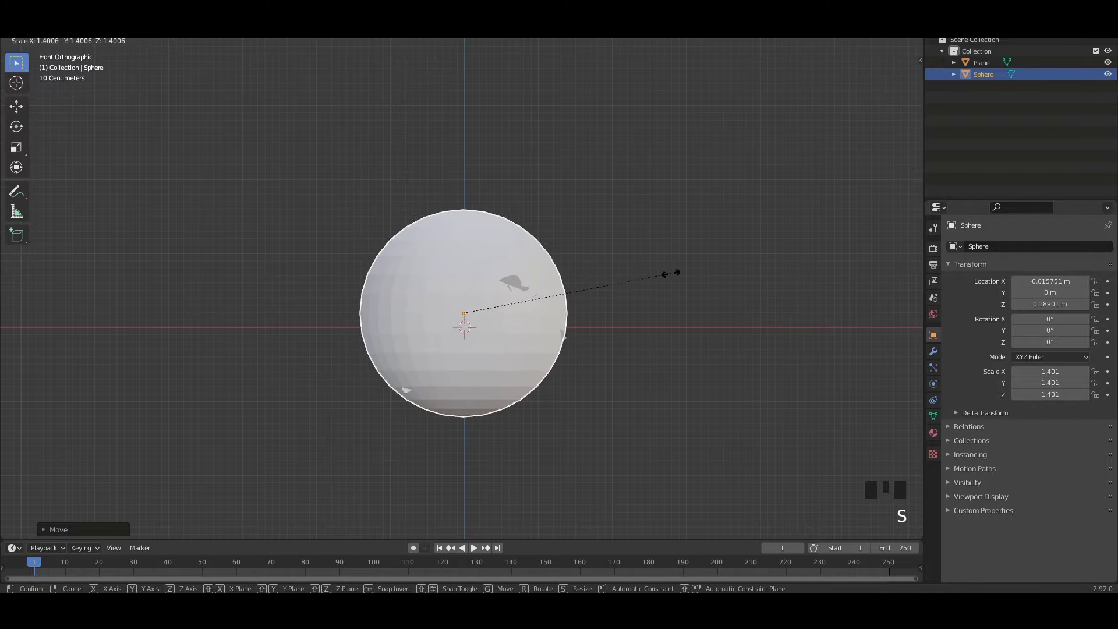
middle_click(649, 261)
key(s)
middle_click(428, 257)
key(g)
- Delete the extra object and select the leaf Plane in the Outliner
click(517, 279)
key(x)
key(ctrl+z)
click(565, 281)
key(g)
click(677, 291)
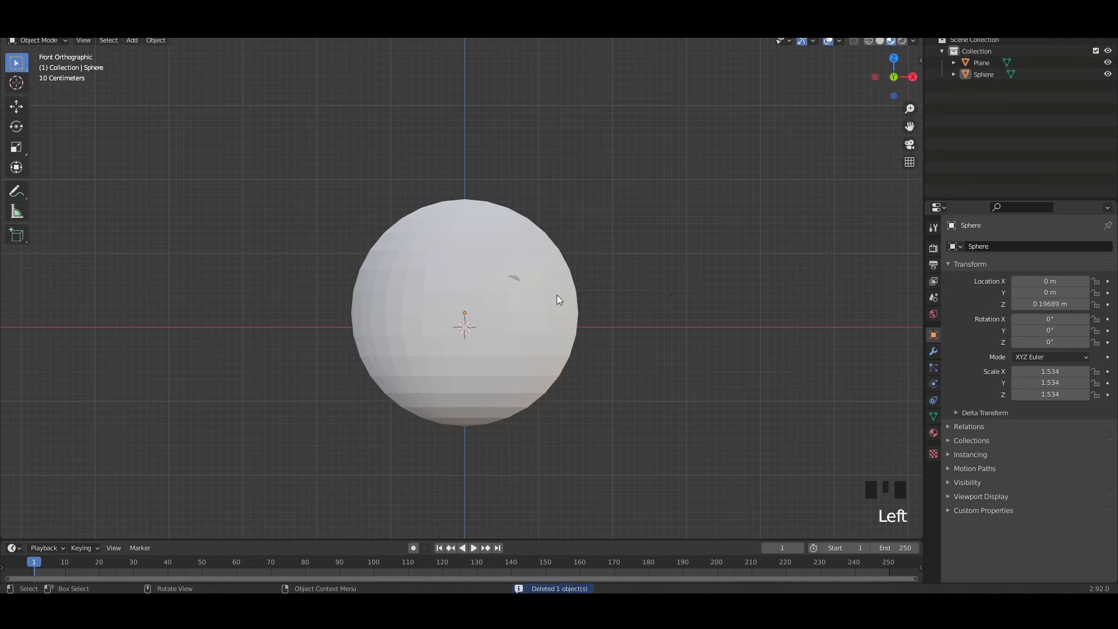
click(519, 279)
click(989, 66)
- Give the Plane a Data Transfer modifier sourcing Custom Normals from the Sphere via Face Corner Data
click(984, 67)
key(x)
key(ctrl+z)
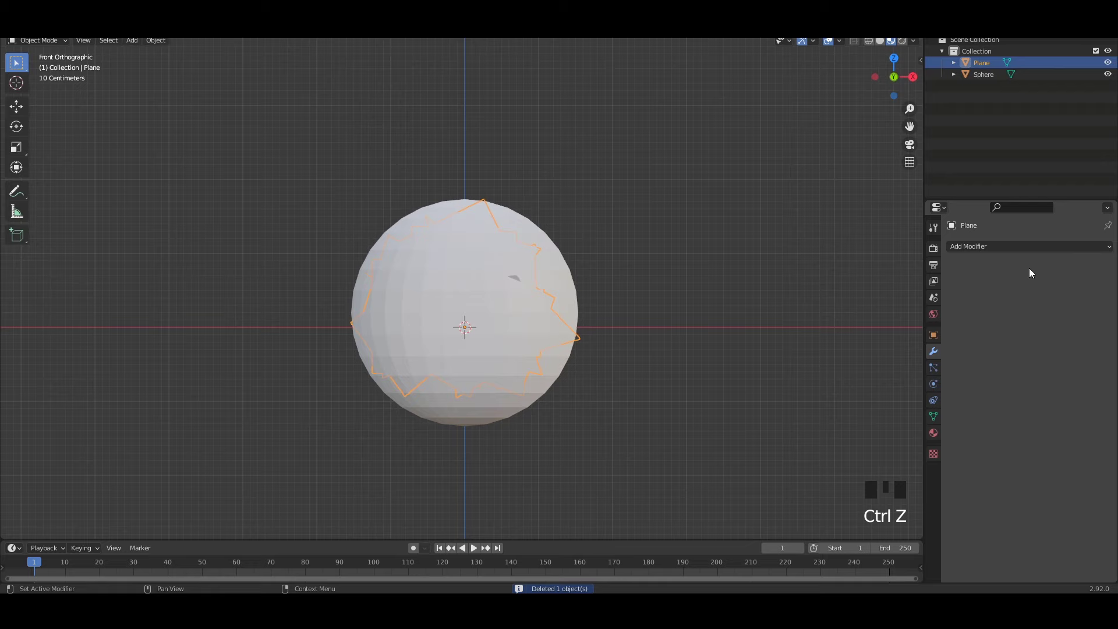
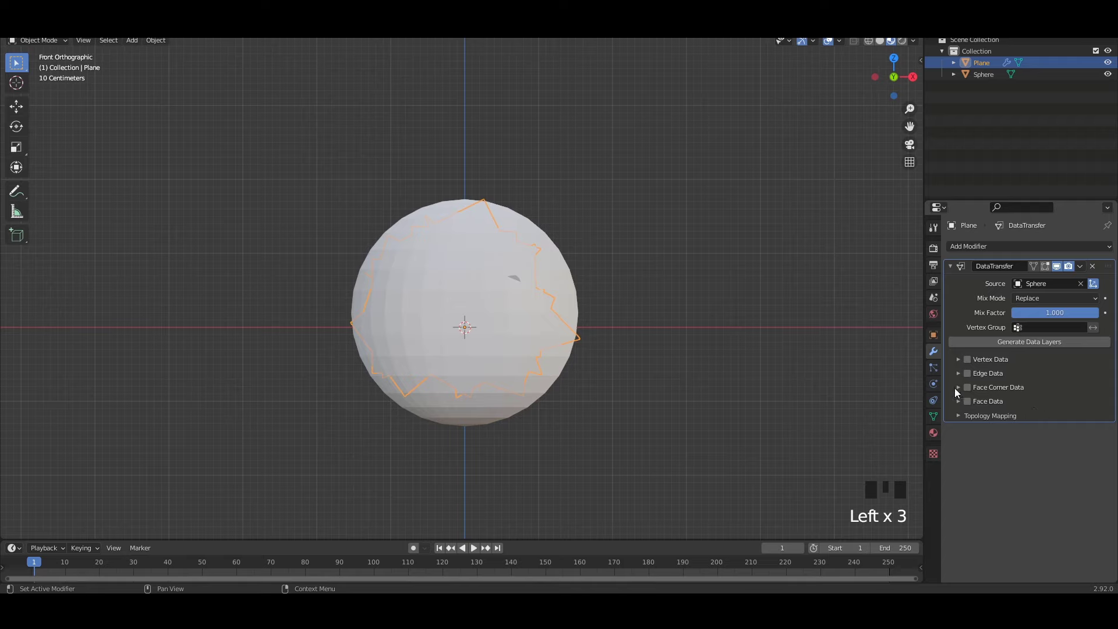
click(971, 394)
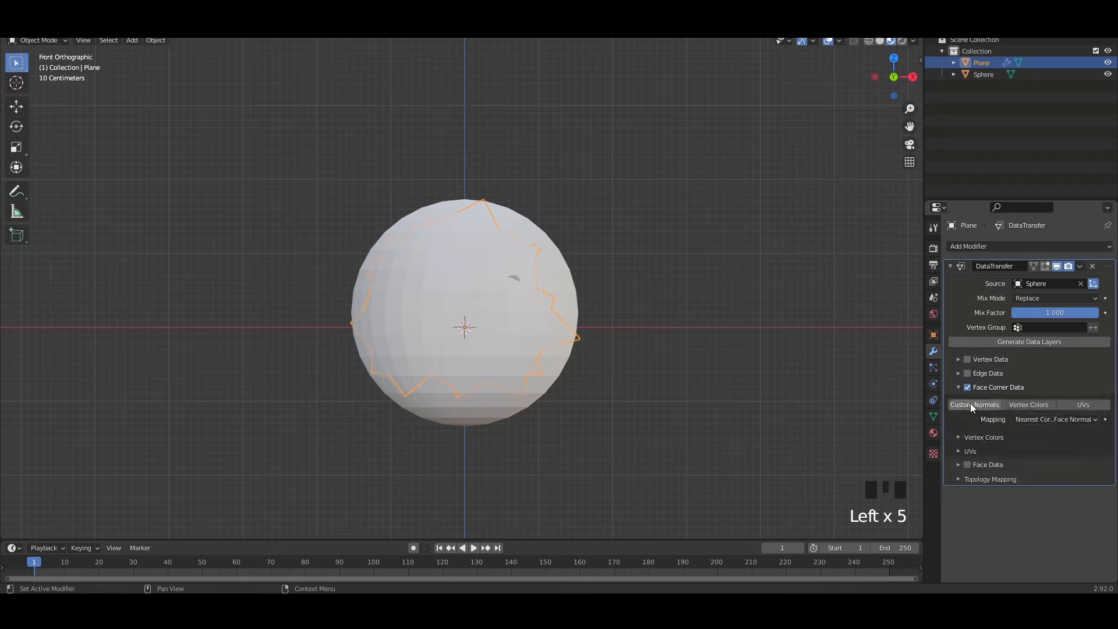
click(976, 408)
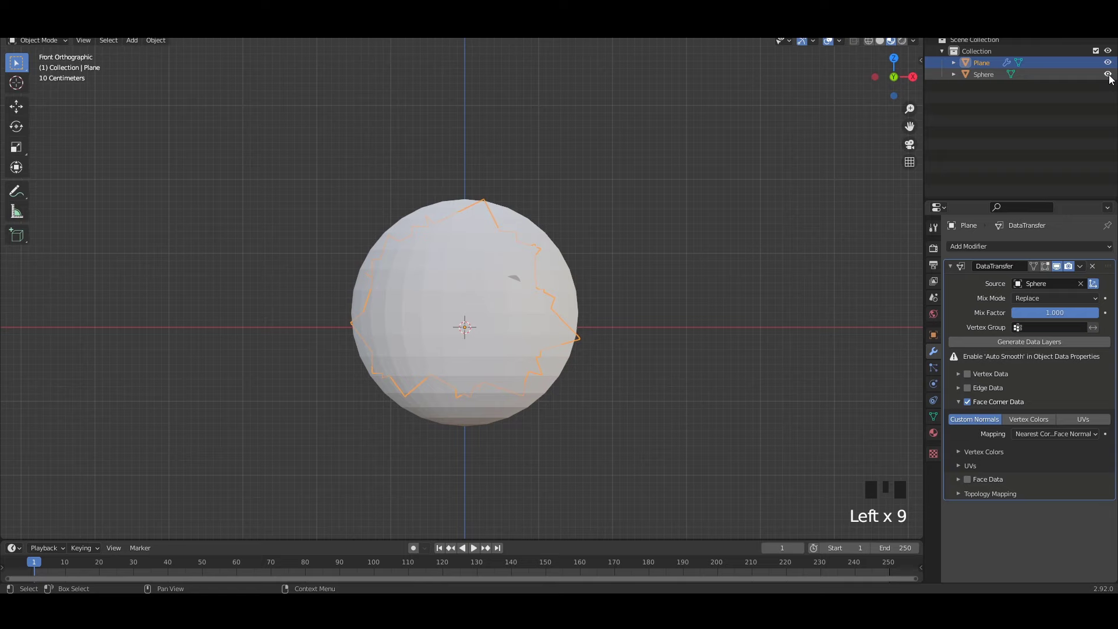
- Hide the Sphere and enable Auto Smooth in the Plane's normals settings
click(1111, 78)
click(988, 64)
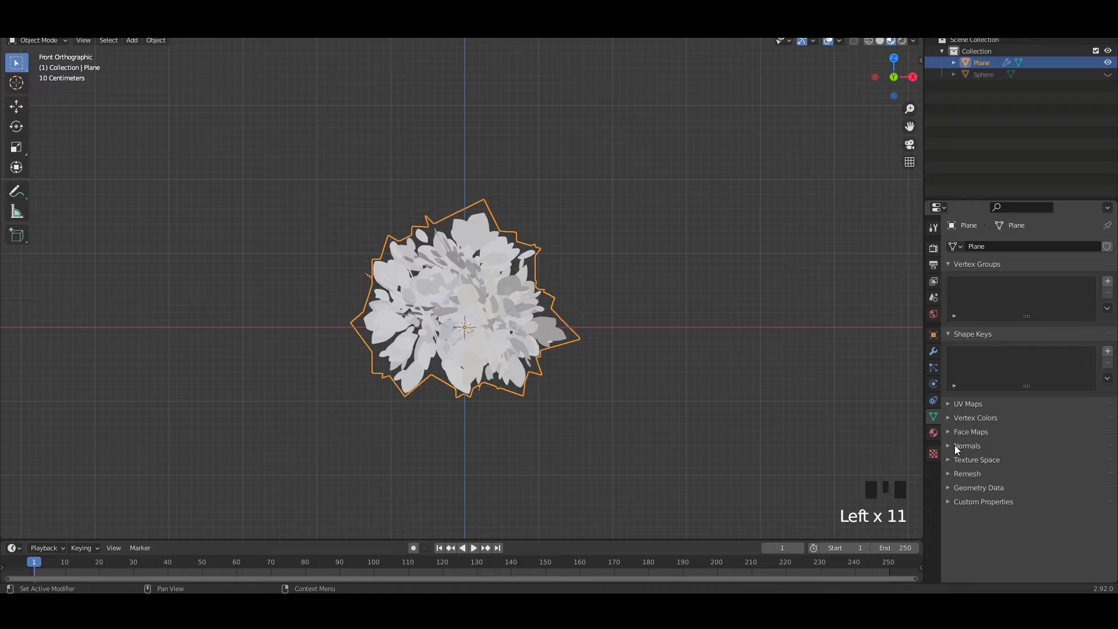
click(1019, 469)
click(759, 312)
- Inspect the smoothed leaves and turn on the Face Orientation overlay
drag(735, 316, 658, 252)
scroll(up, 3)
scroll(up, 3)
drag(623, 298, 770, 266)
drag(770, 266, 641, 268)
drag(641, 268, 671, 233)
drag(675, 258, 510, 231)
click(510, 232)
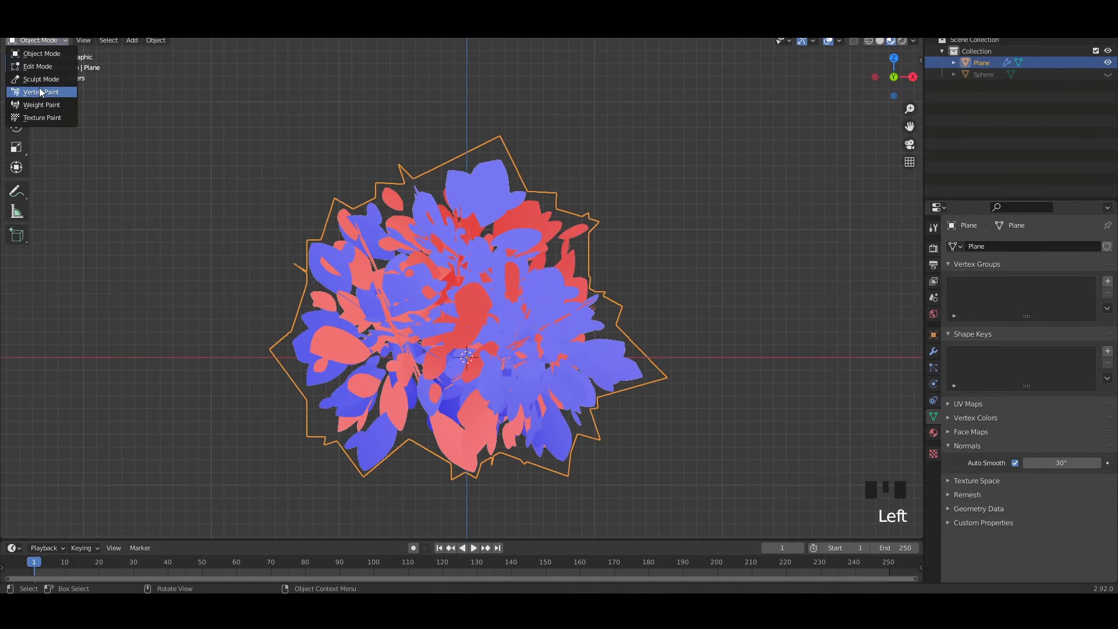
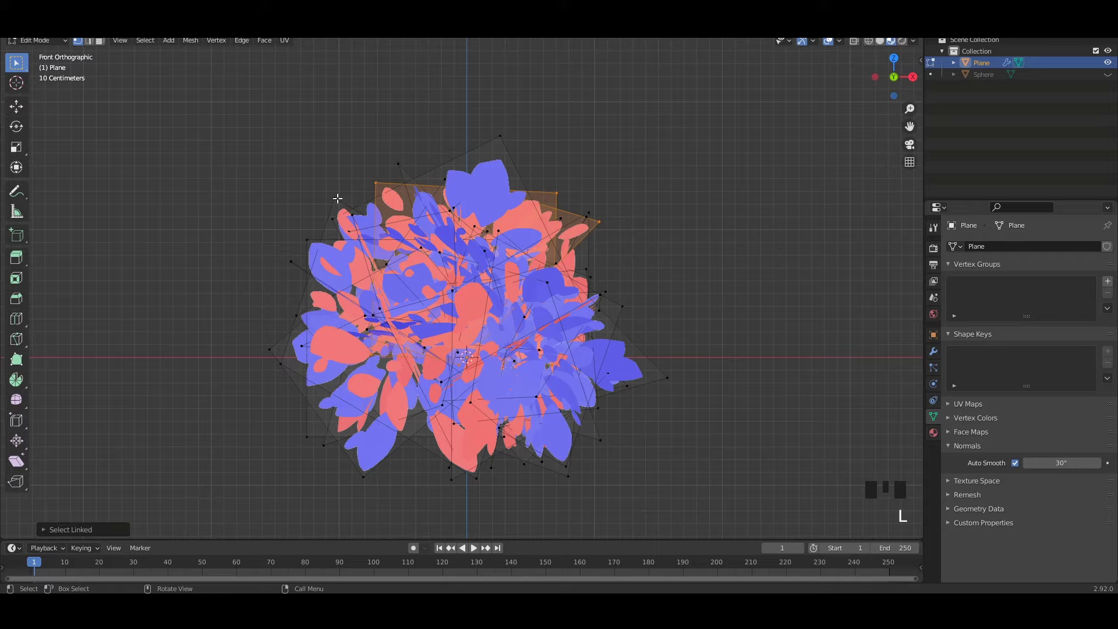
- In Edit Mode, select each red backward-facing leaf card with select-linked (L)
key(l)
key(g)
key(ctrl+z)
key(l)
key(ctrl+z)
key(l)
key(h)
key(ctrl+z)
key(g)
key(ctrl+z)
key(g)
key(ctrl+z)
key(l)
key(g)
key(ctrl+z)
key(l)
key(g)
key(ctrl+z)
key(g)
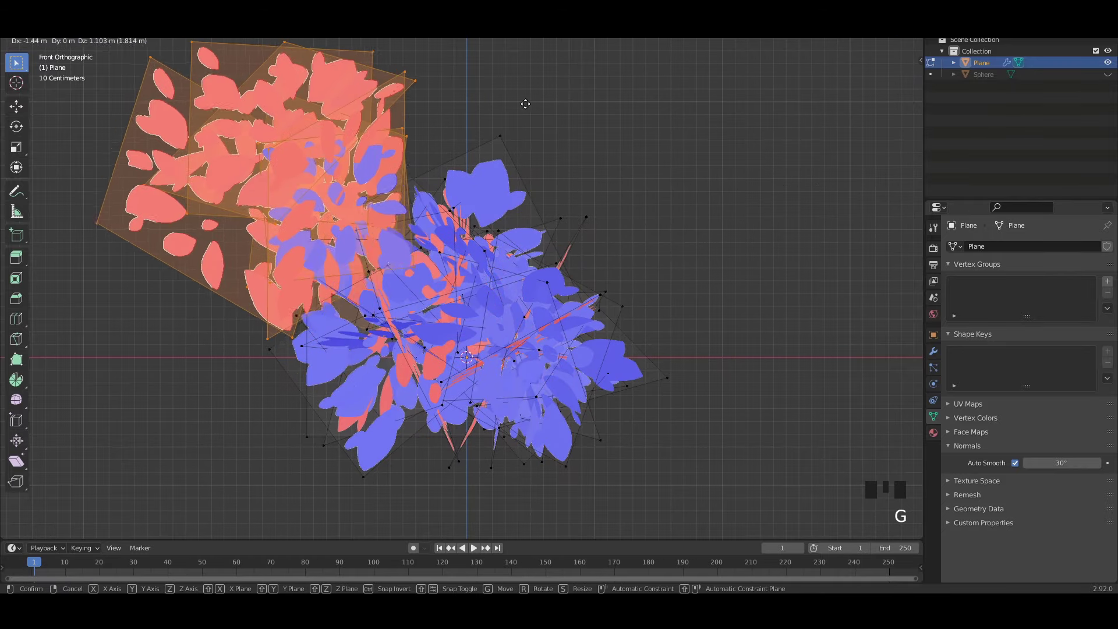
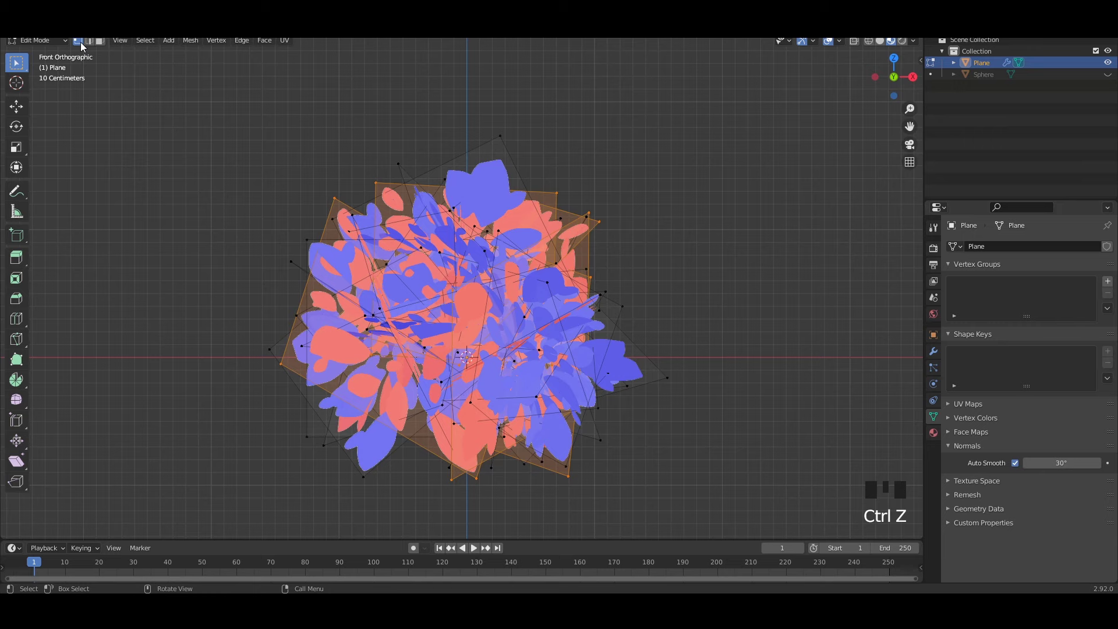
- Change the mesh select mode for picking the remaining red leaves
double_click(91, 46)
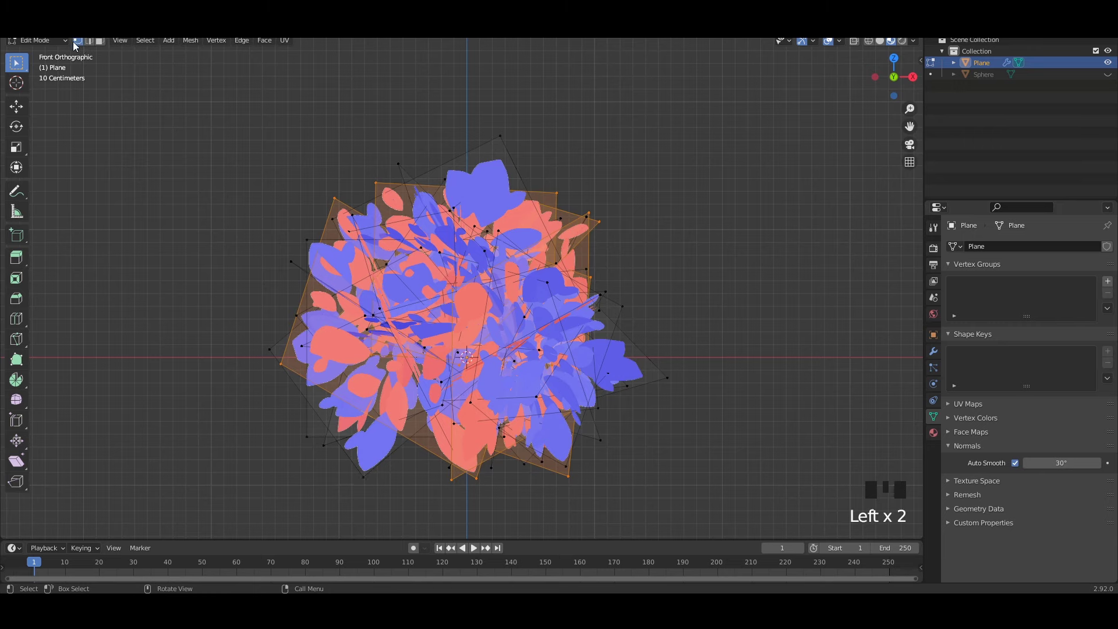
double_click(79, 42)
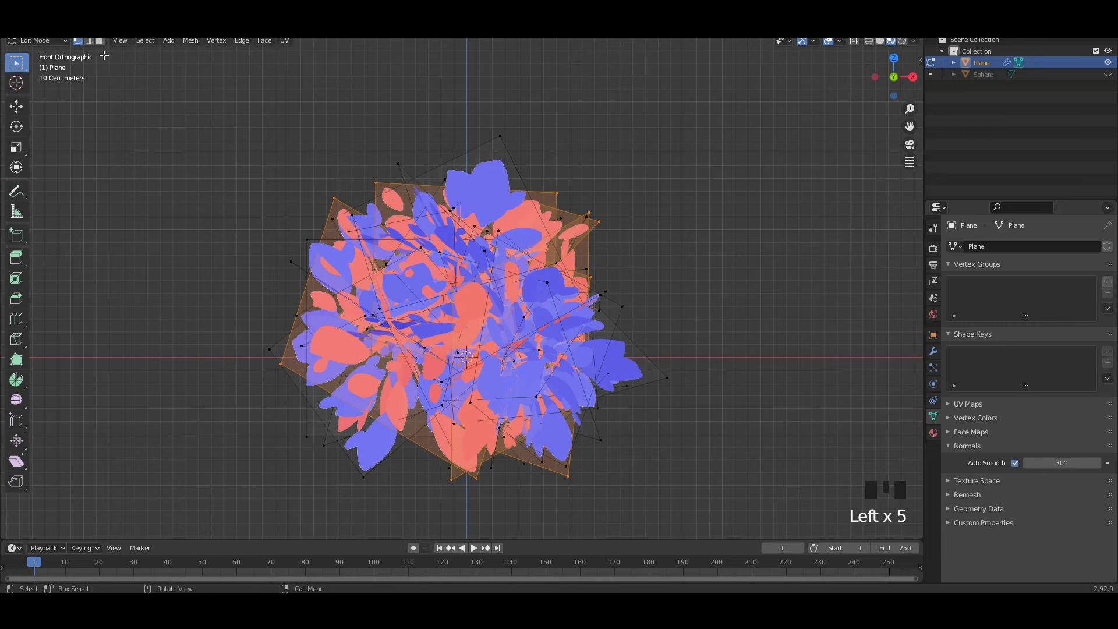
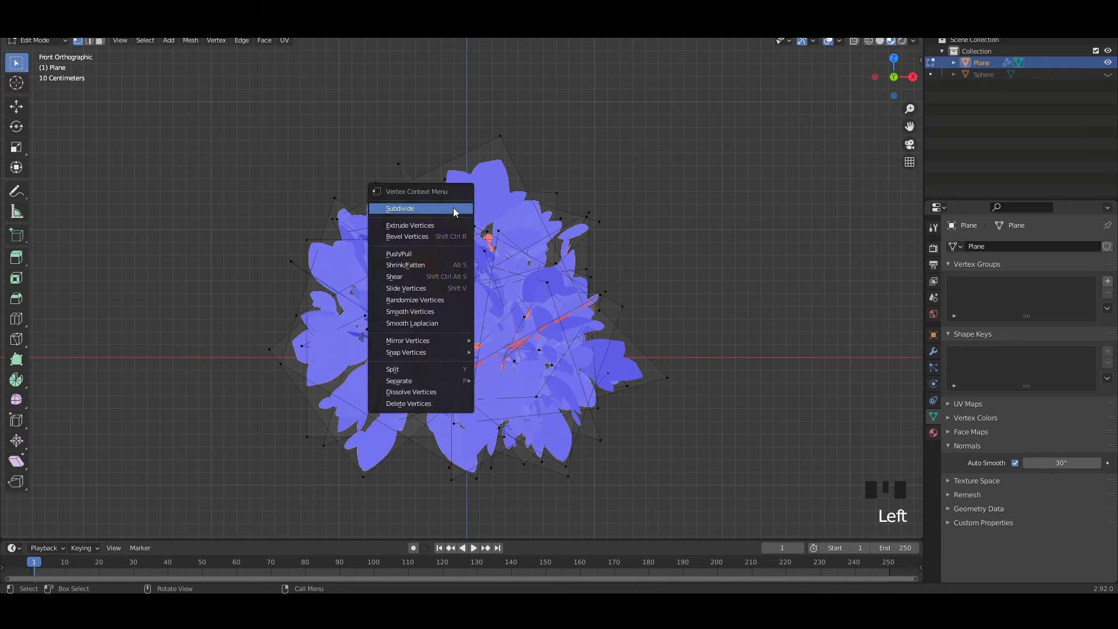
- Flip the last red leaves so all face forward, then return to front view in Object Mode
key(l)
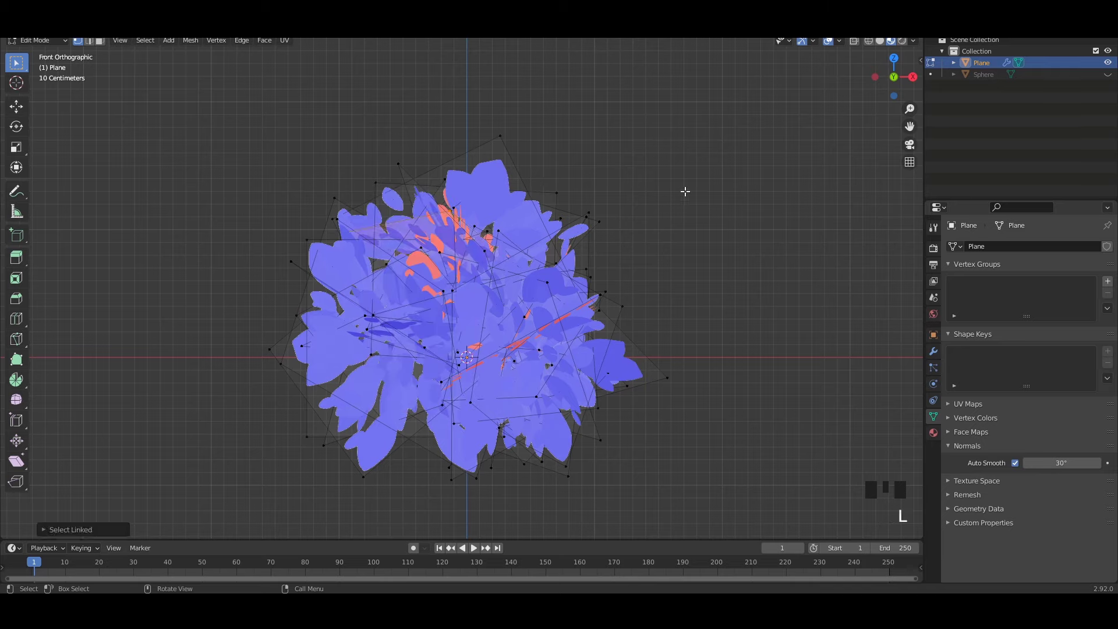
key(l)
key(r)
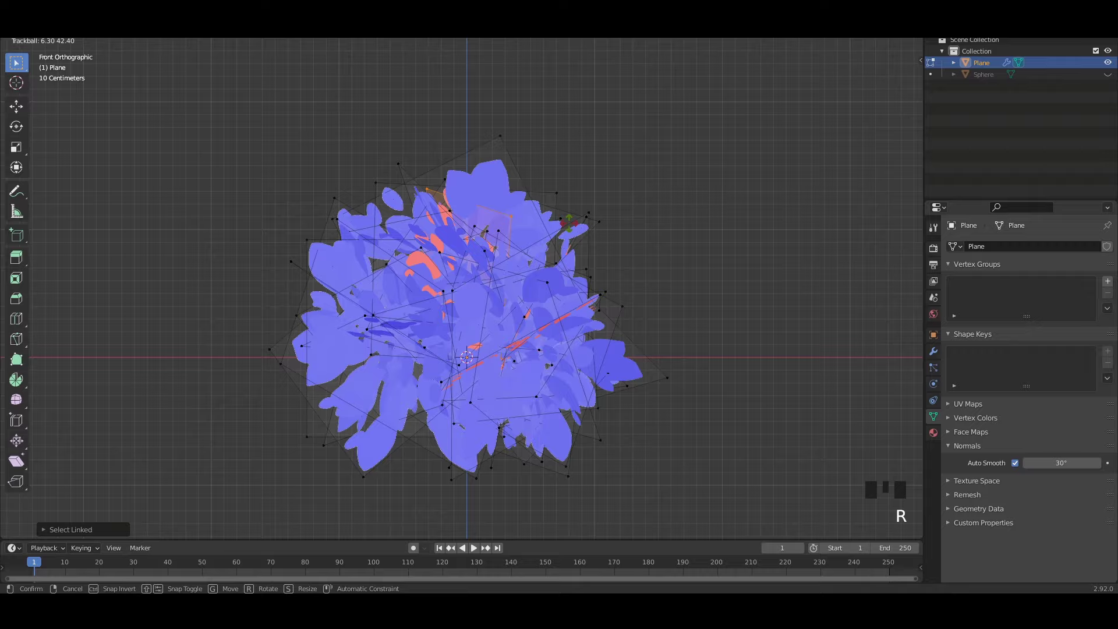
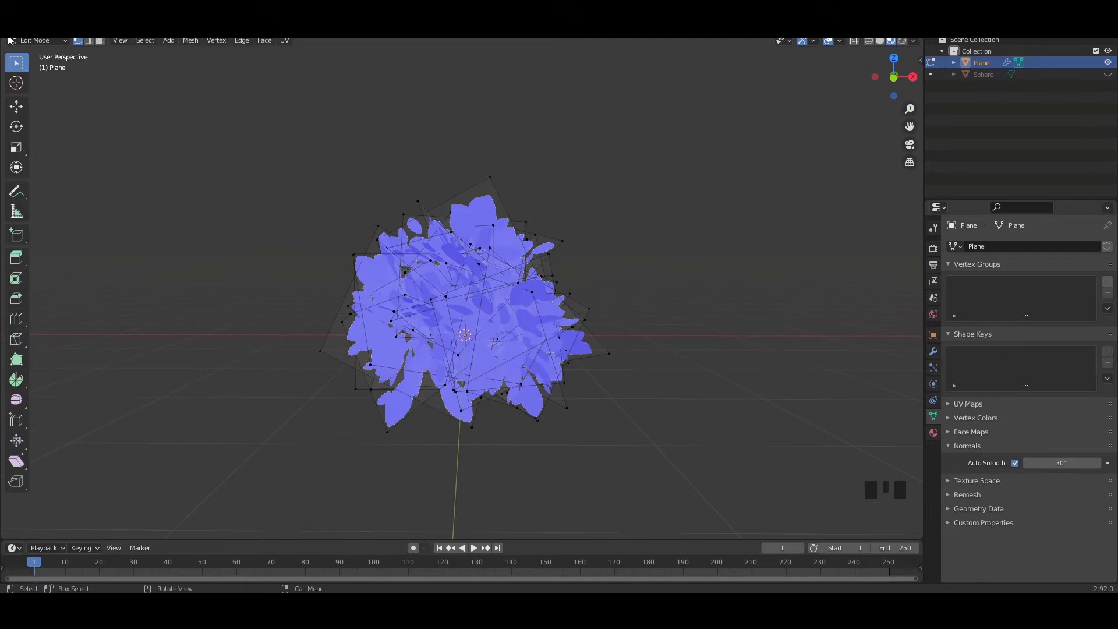
drag(26, 50, 244, 105)
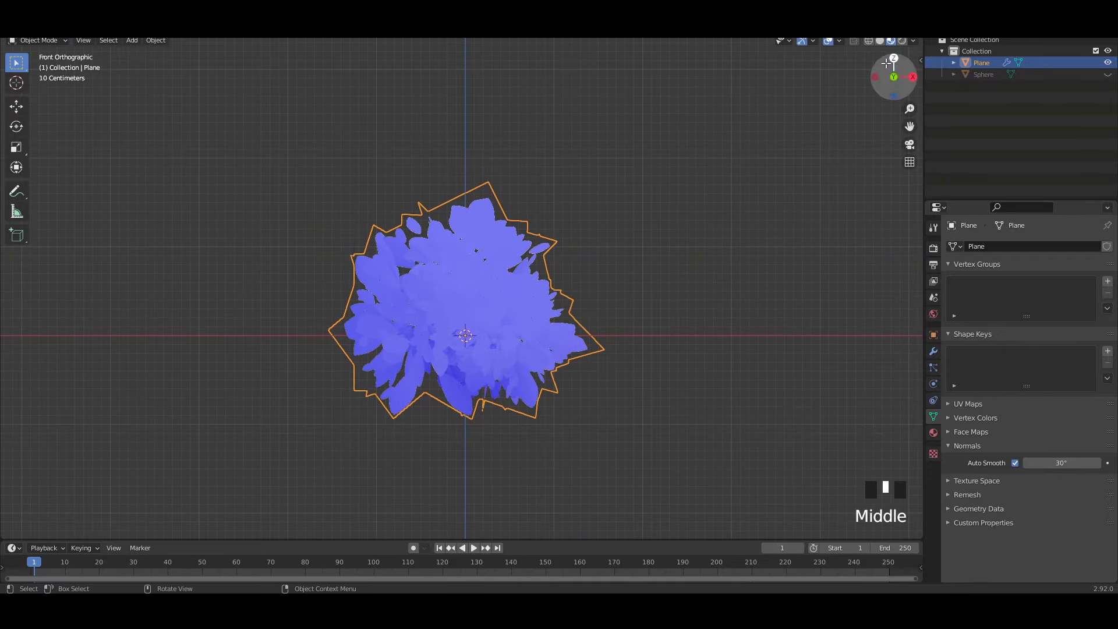